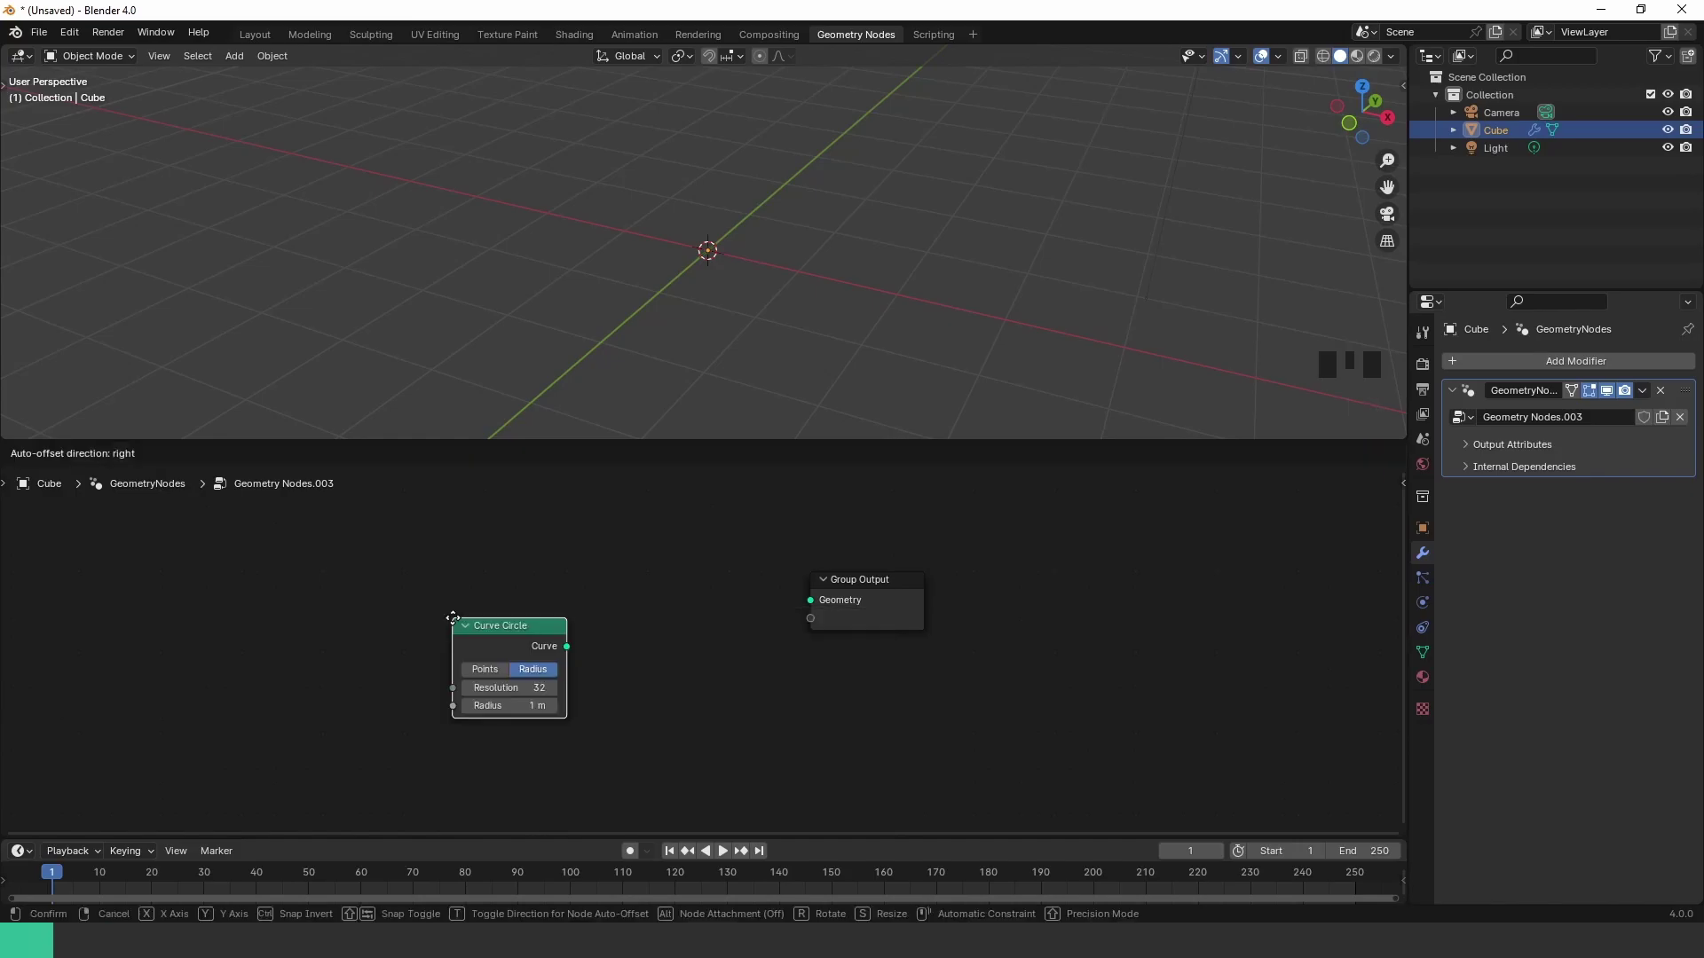
Step: Wire the Curve Circle into the output and insert a Curve to Mesh node on that link
drag(570, 611, 806, 600)
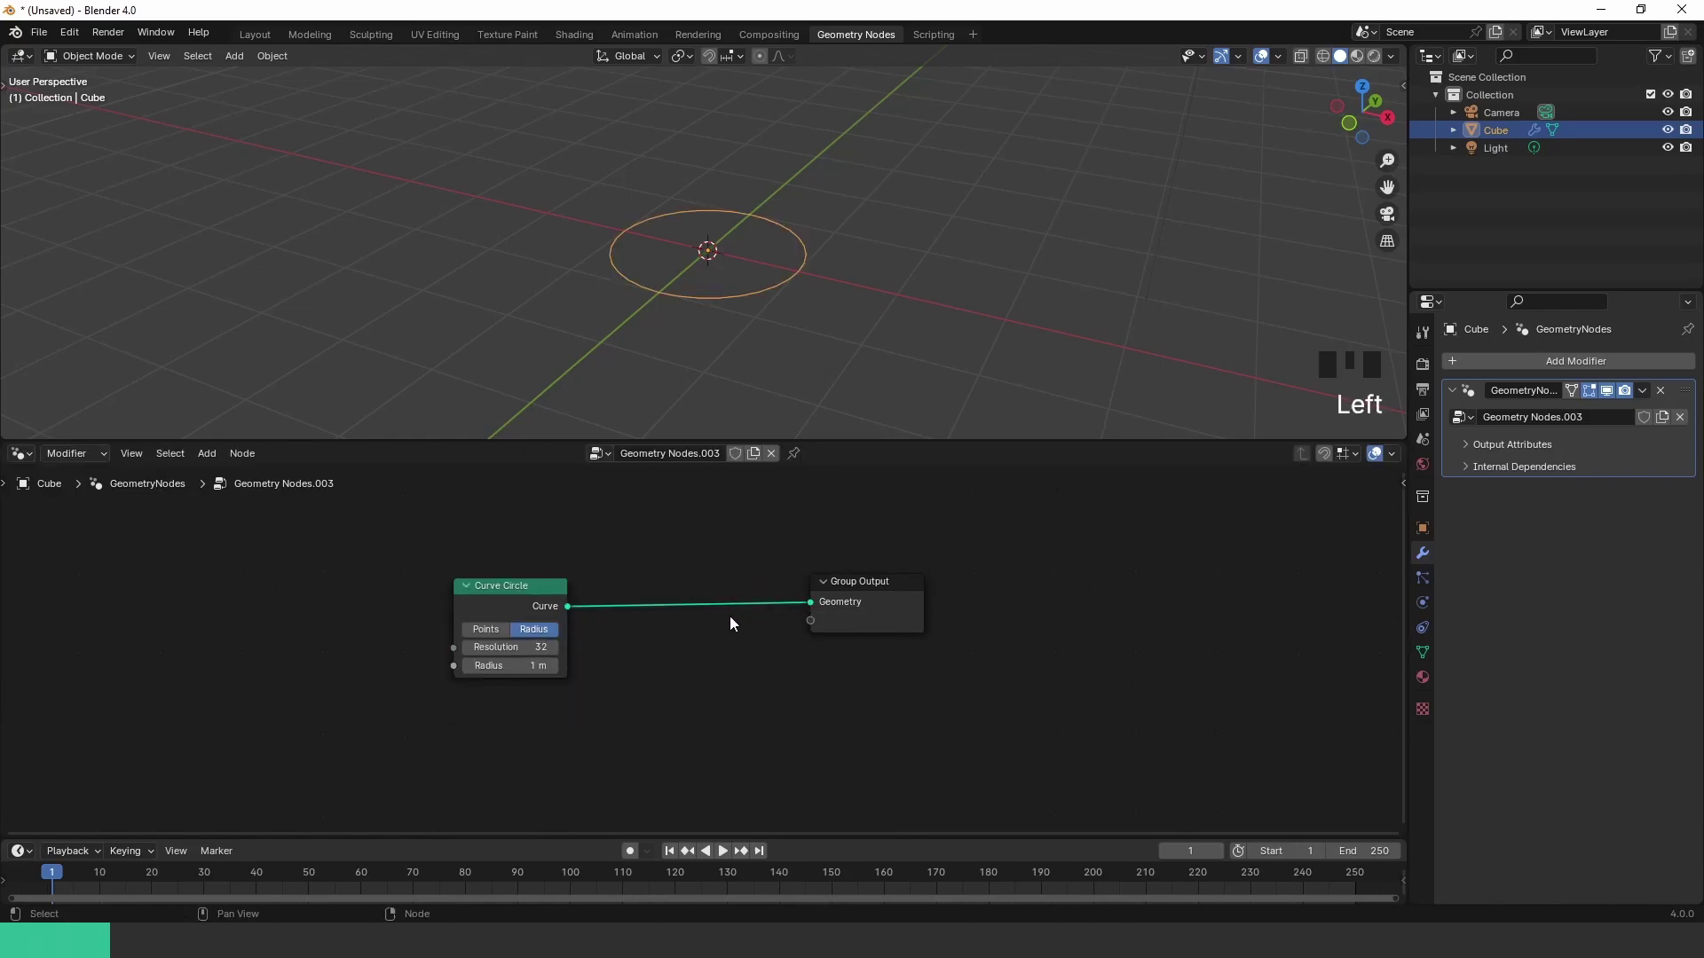
key(shift+a)
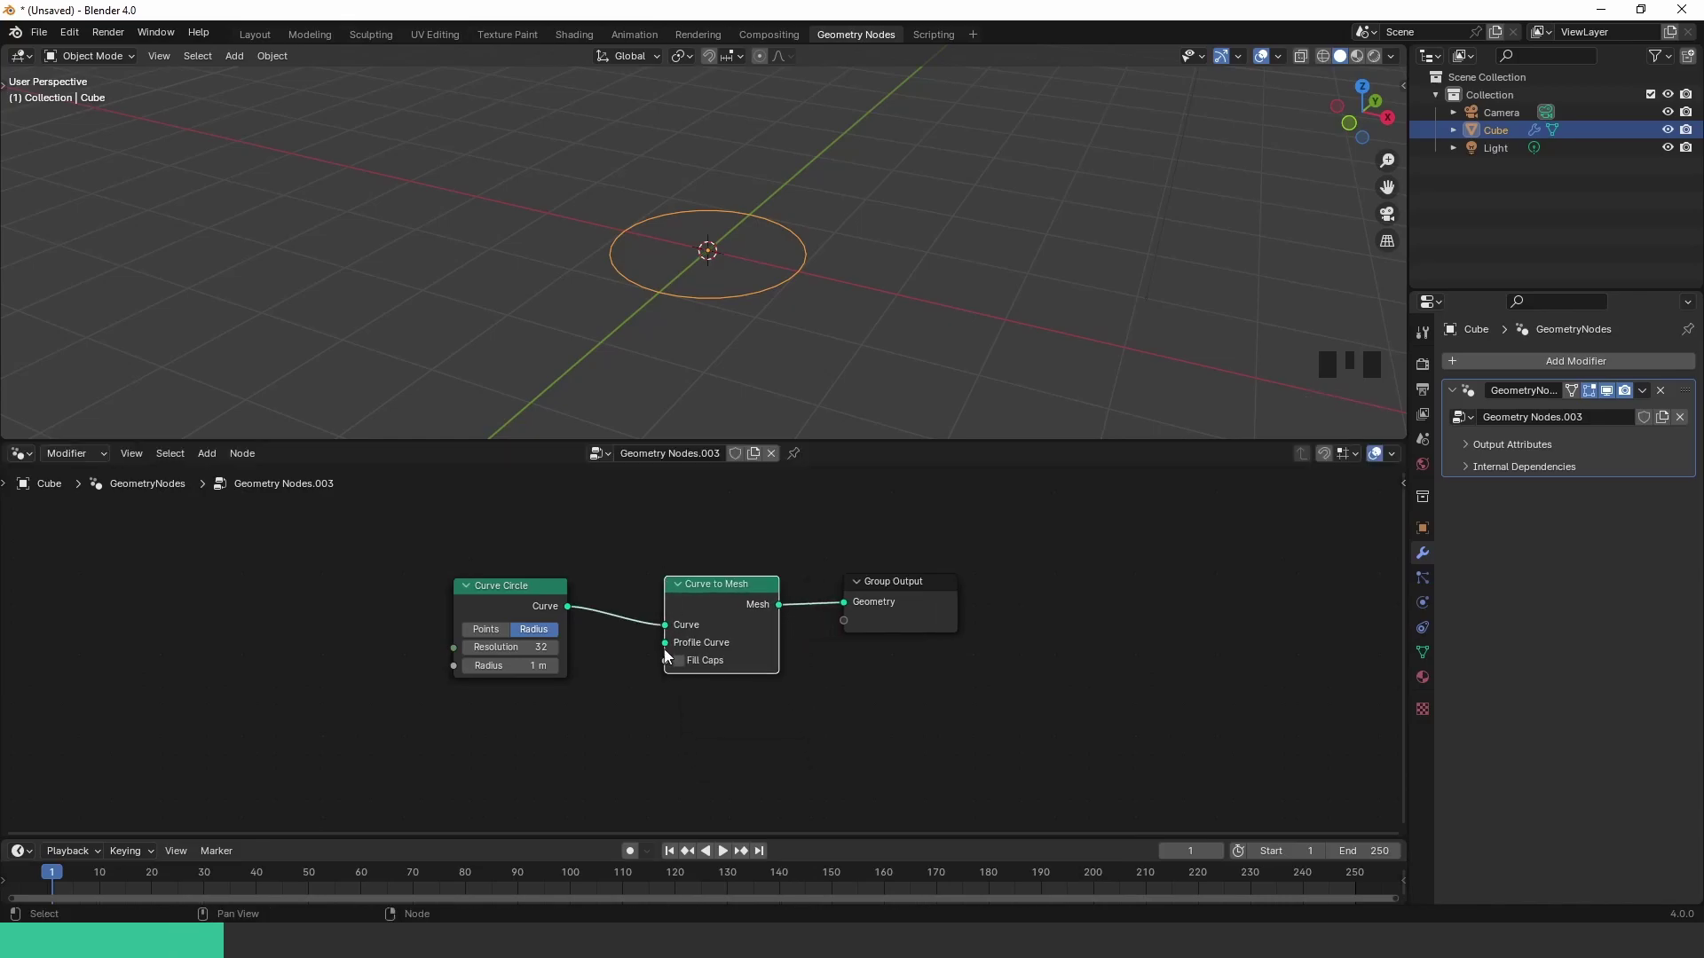
Step: Drag out the Profile Curve socket to add a Quadrilateral profile for the band
drag(664, 649, 481, 774)
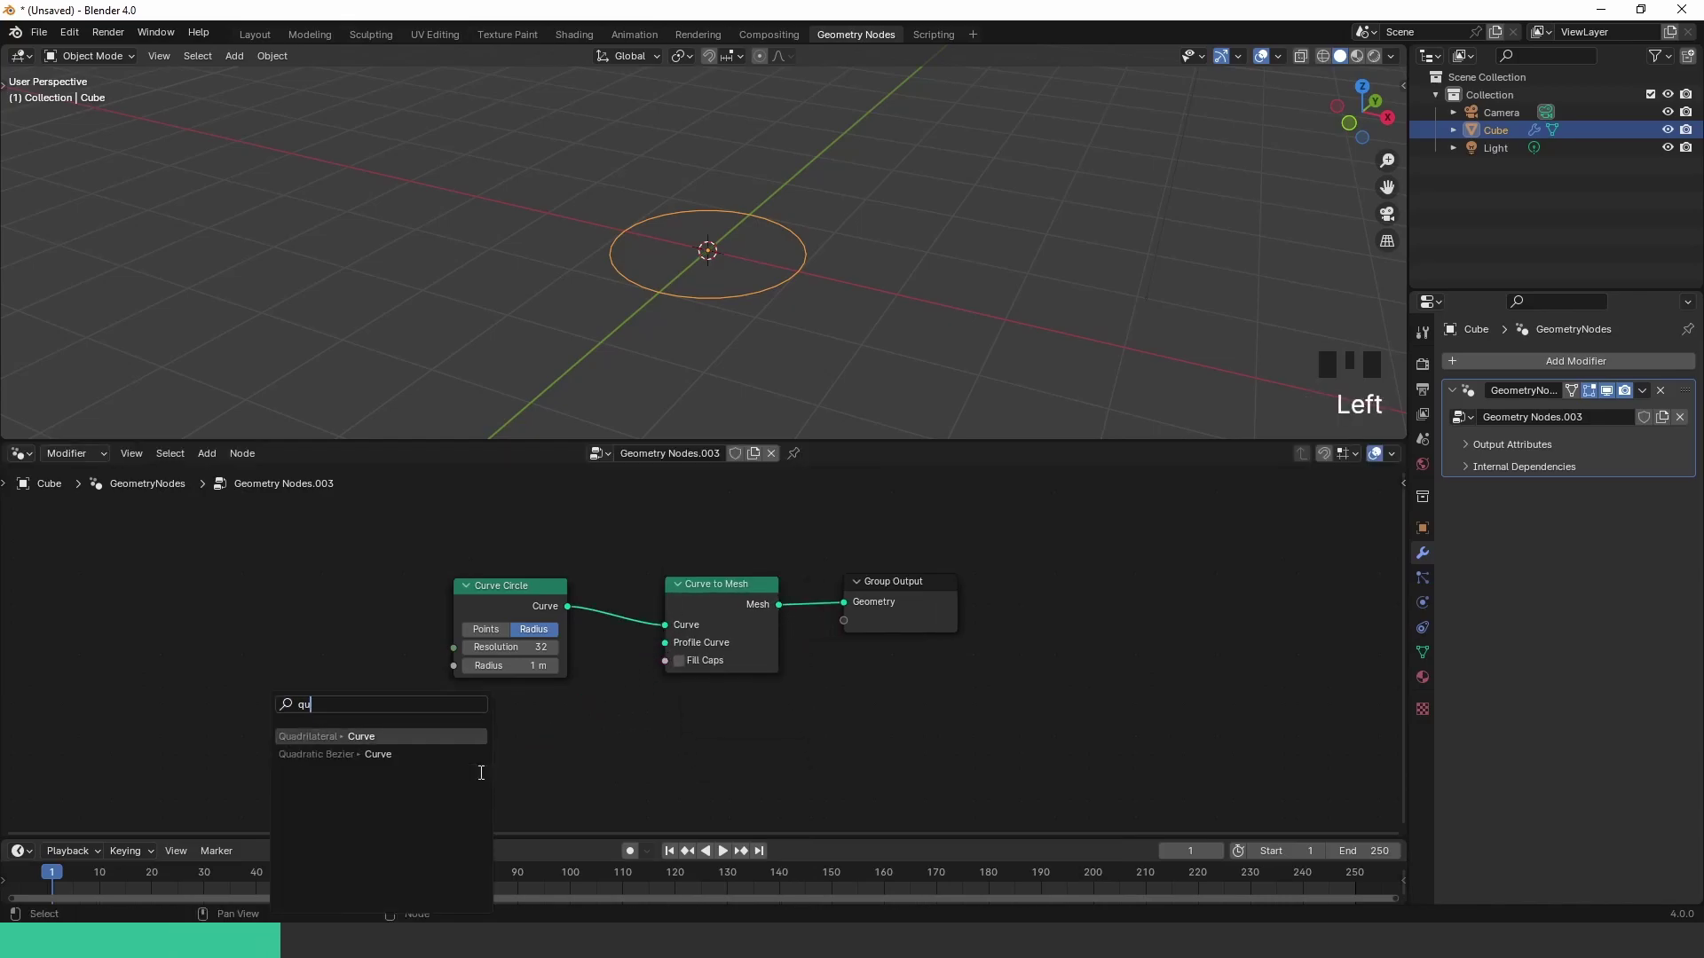
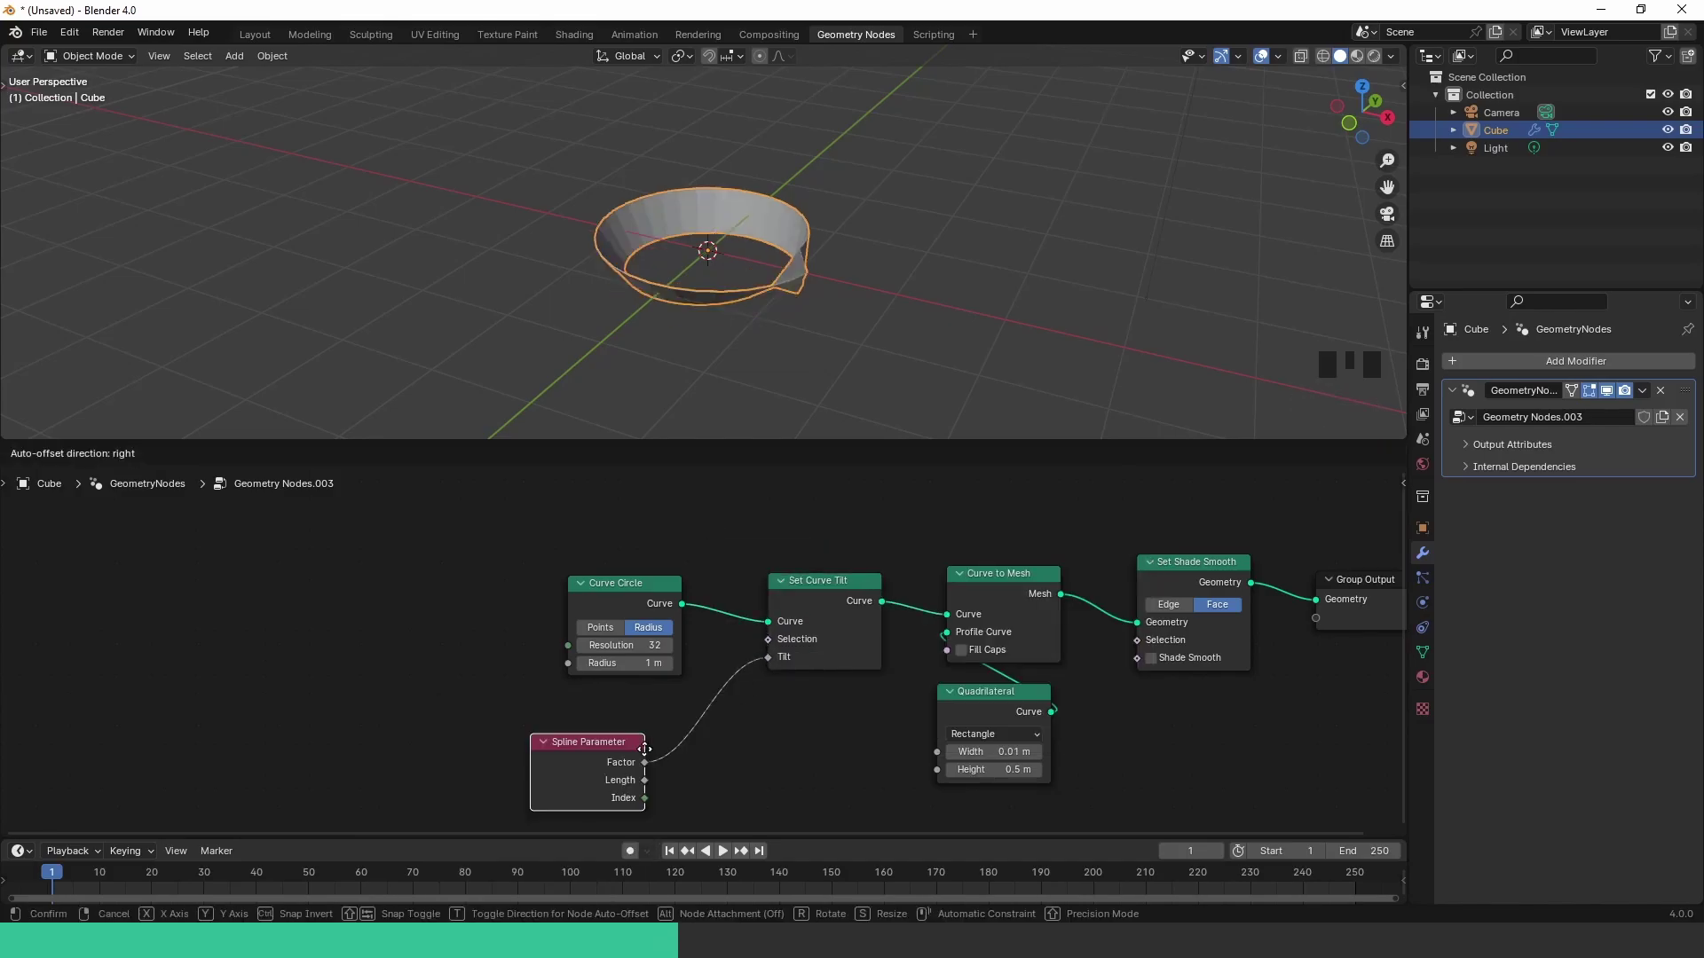
Step: Insert a Math Multiply by 3.142 between the spline Factor and the Tilt input
drag(866, 332, 769, 288)
scroll(up, 3)
drag(913, 315, 592, 757)
drag(592, 757, 519, 540)
key(BackSpace)
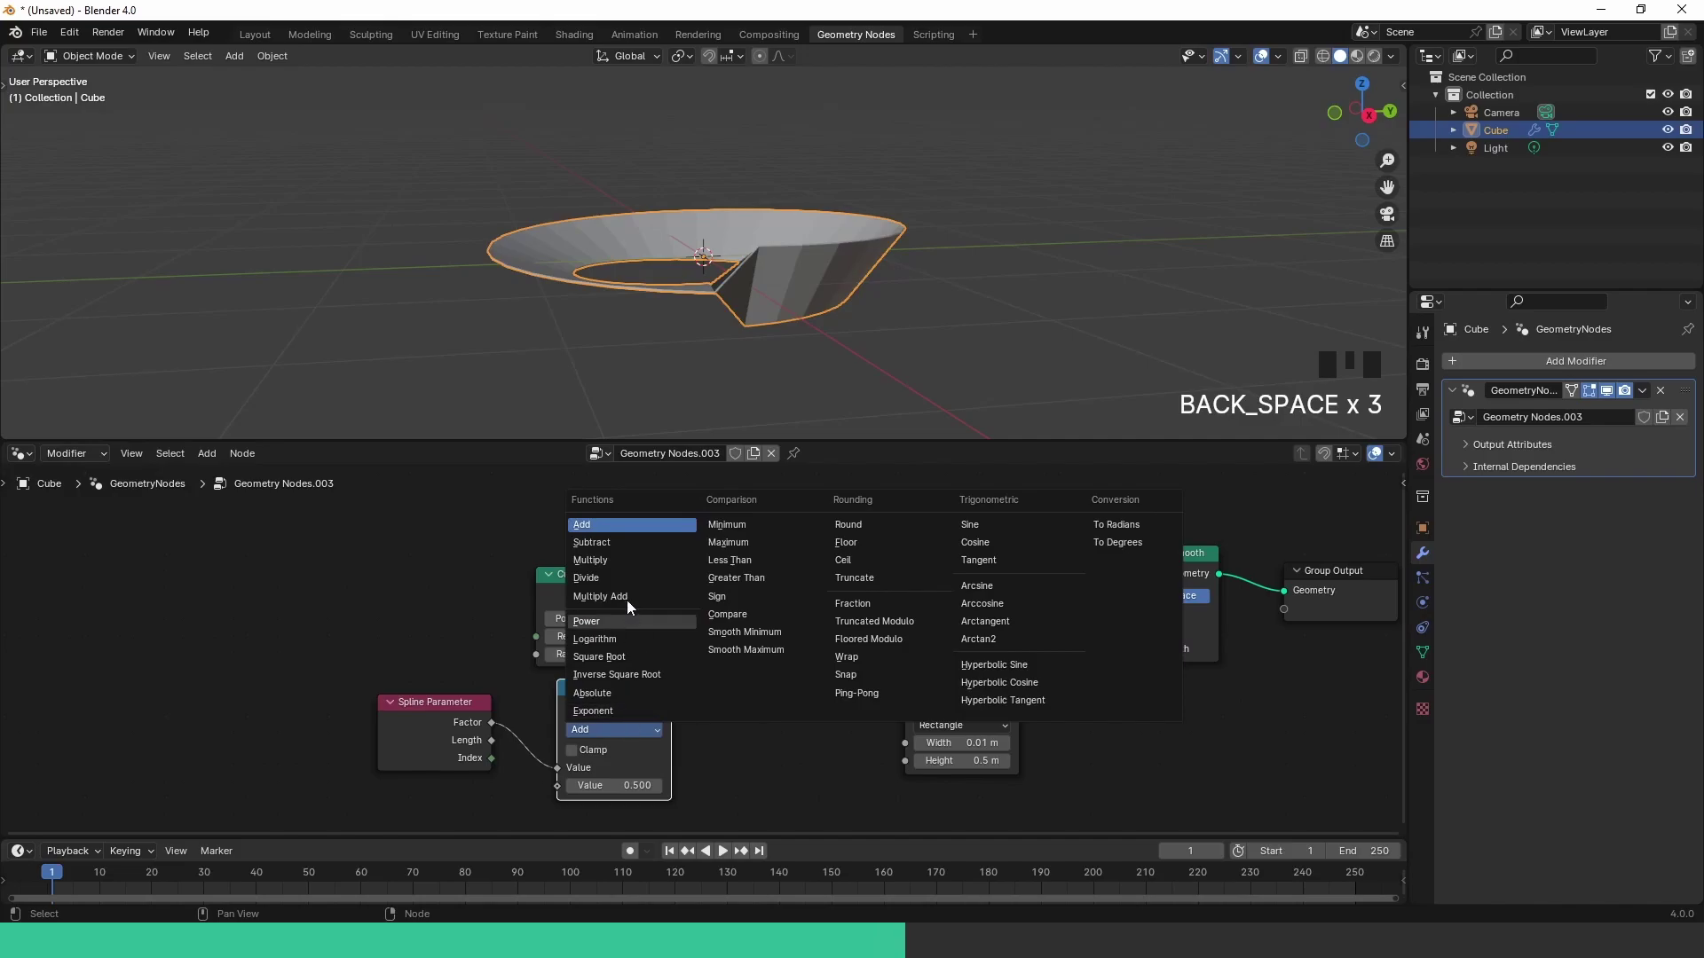
drag(614, 563, 938, 312)
middle_click(938, 311)
Step: Drop a Trim Curve node (0 to 1) onto the circle's curve link
drag(570, 576, 490, 527)
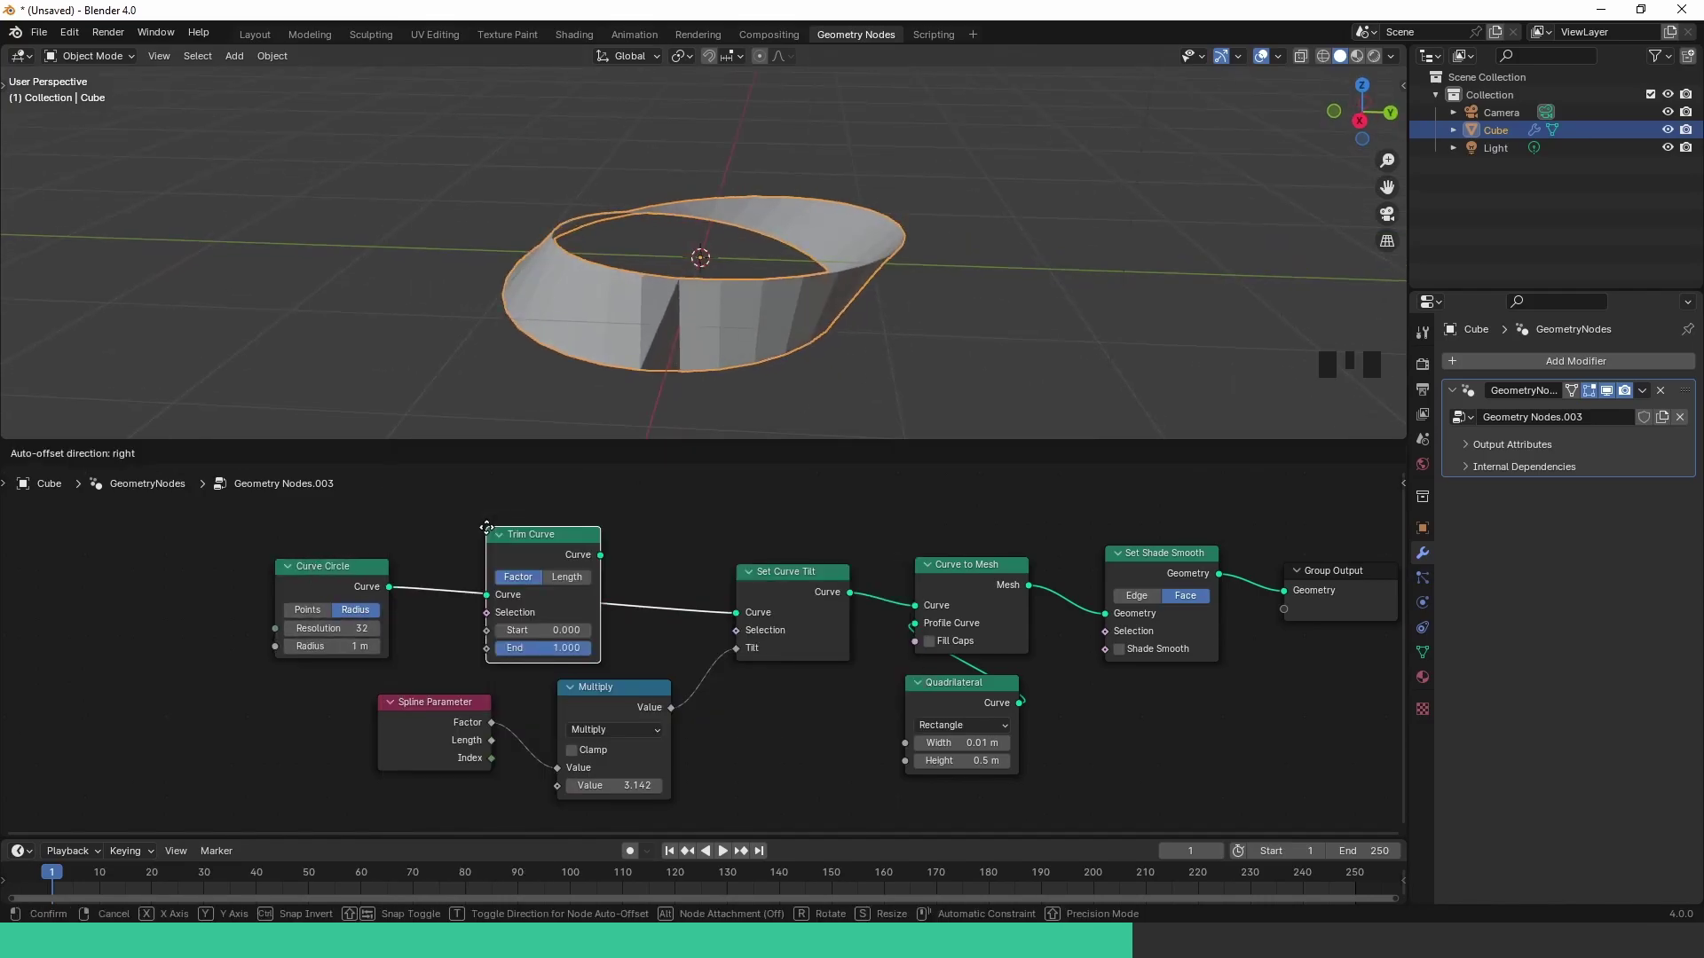
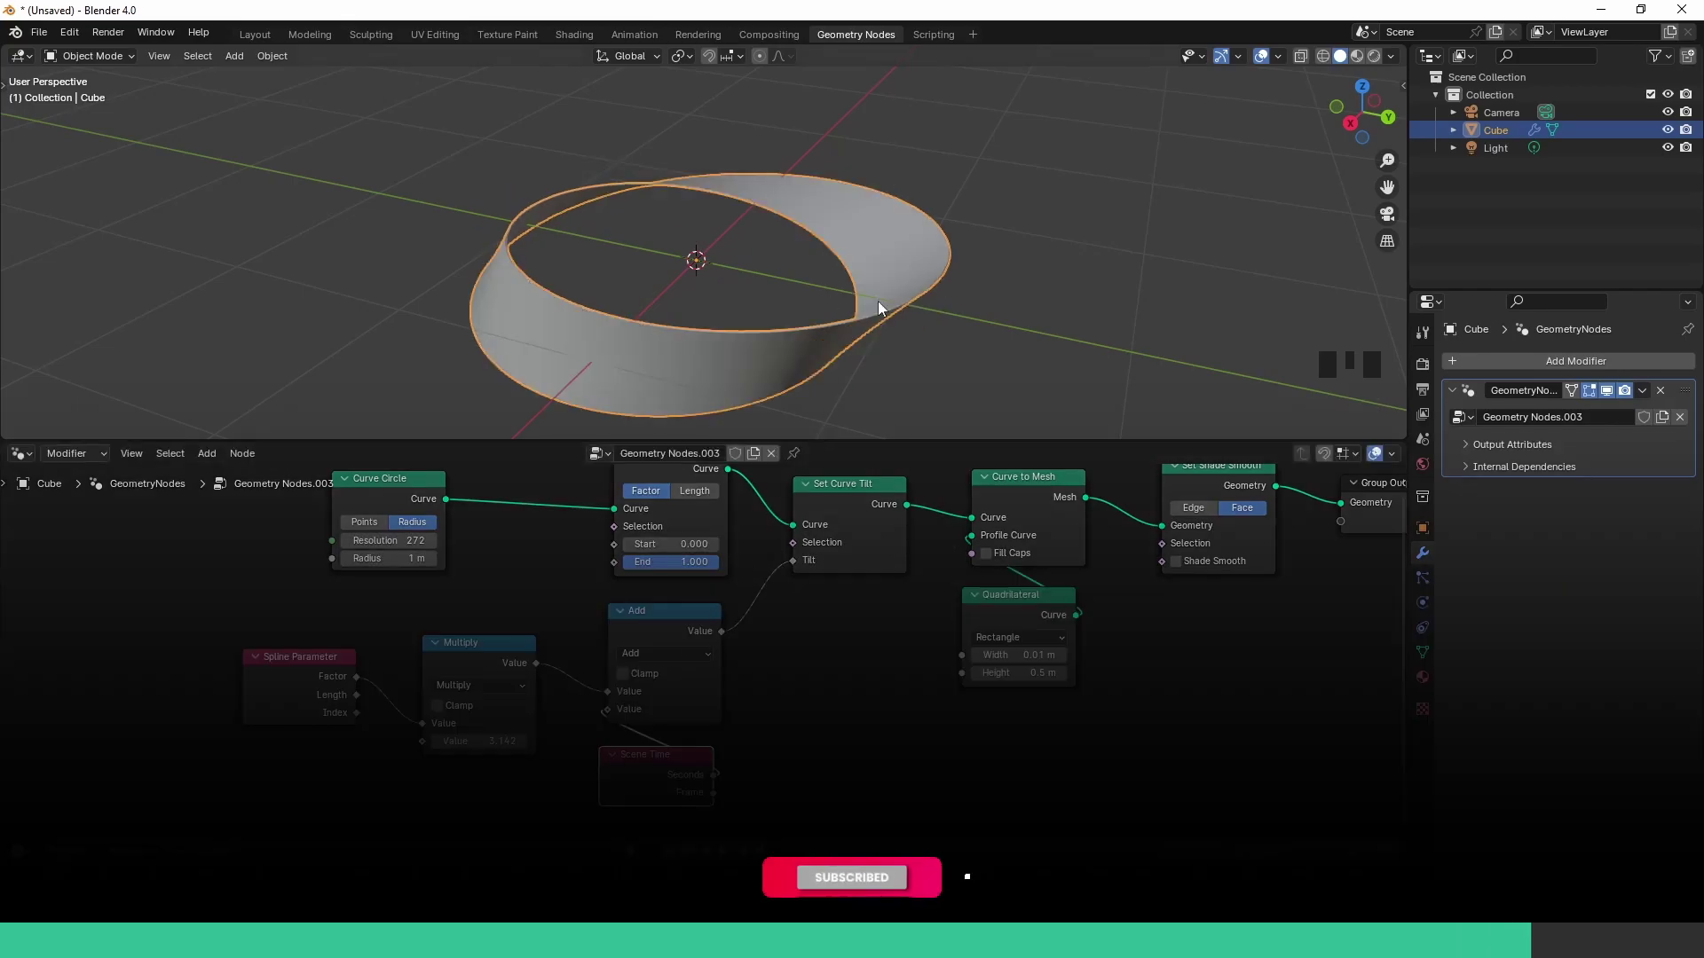
Step: Play the timeline and view the rotating ring from above
key(space)
drag(973, 181, 797, 257)
scroll(down, 3)
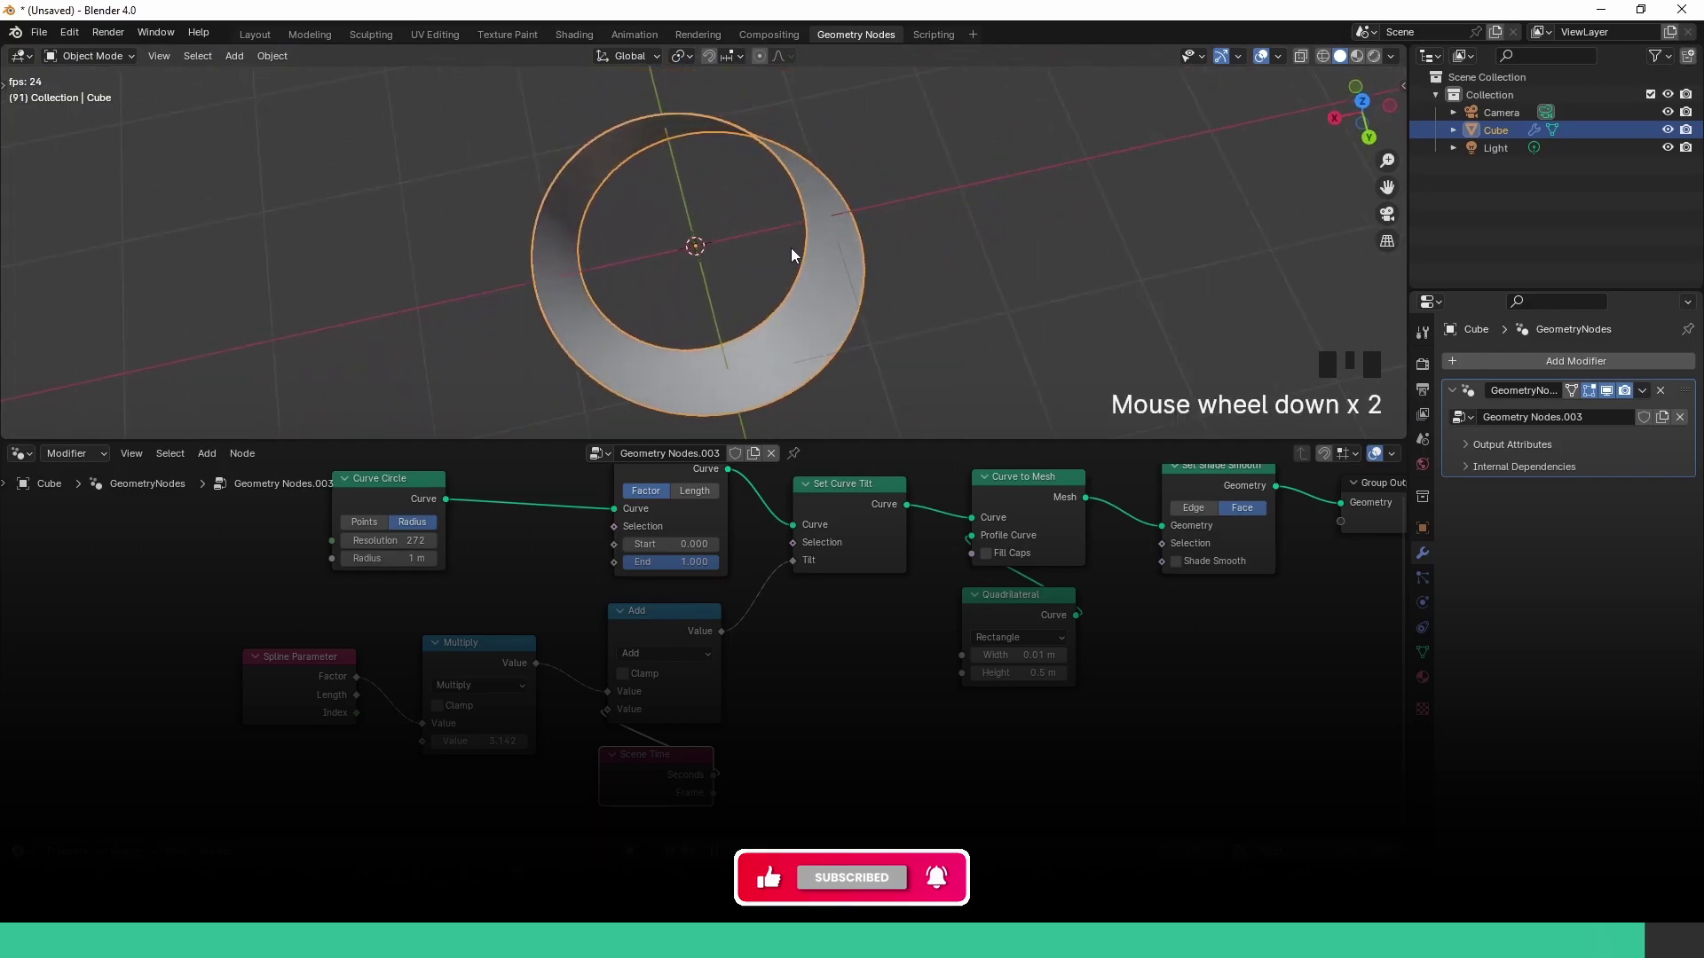